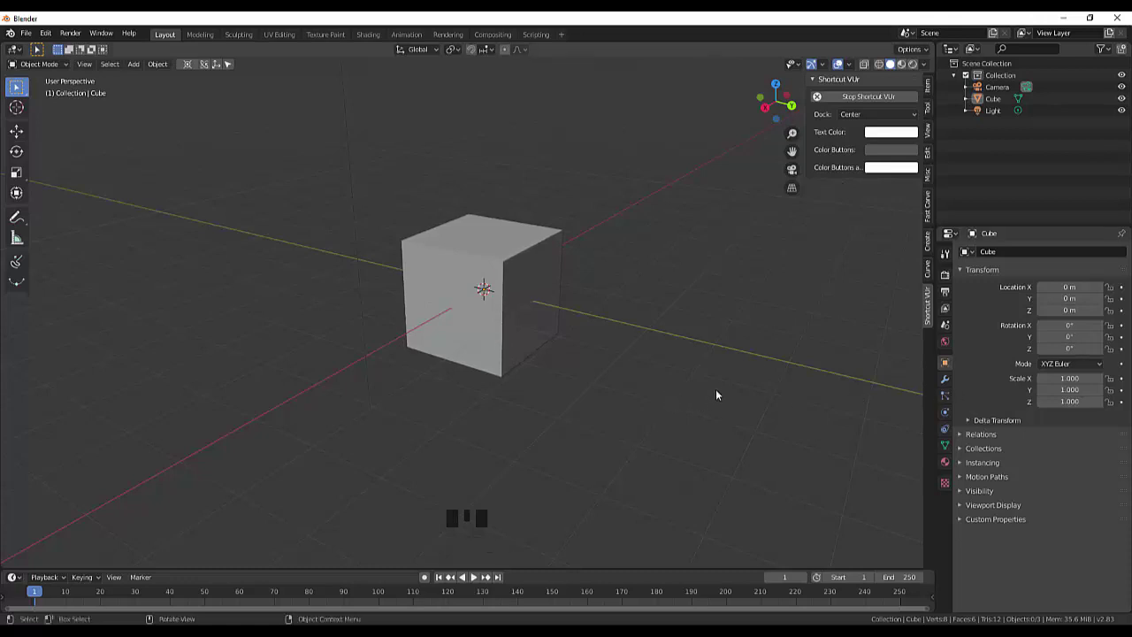
# - Orbit the view slightly around the default cube and zoom in so it fills more of the viewport
pyautogui.moveTo(474, 315); pyautogui.dragTo(489, 296)
pyautogui.moveTo(501, 339); pyautogui.dragTo(512, 316)
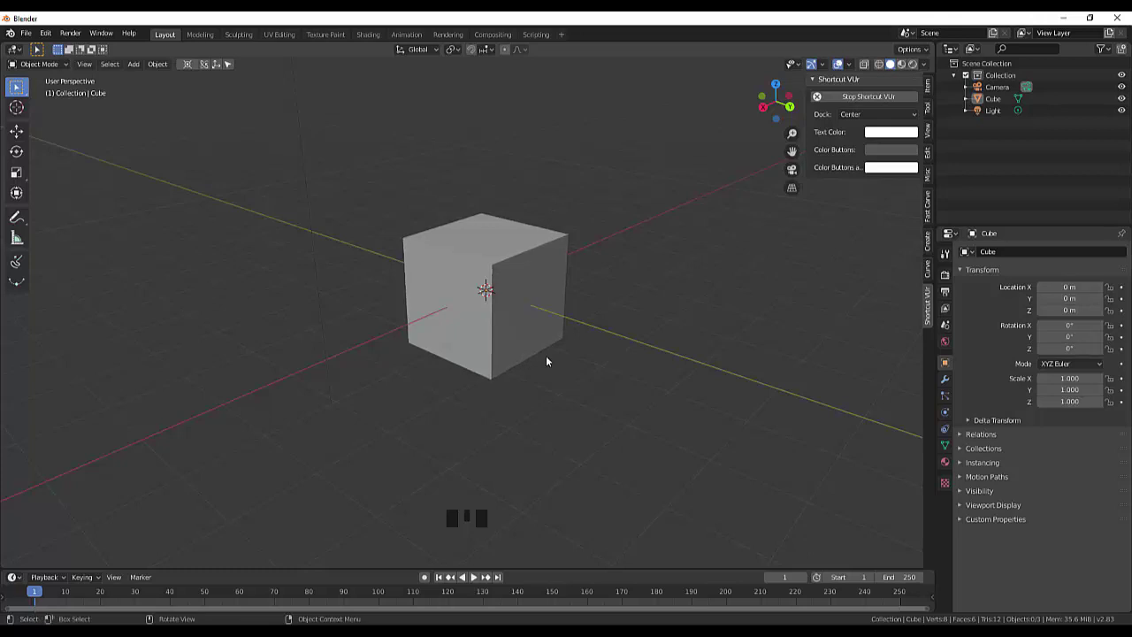
pyautogui.click(530, 458)
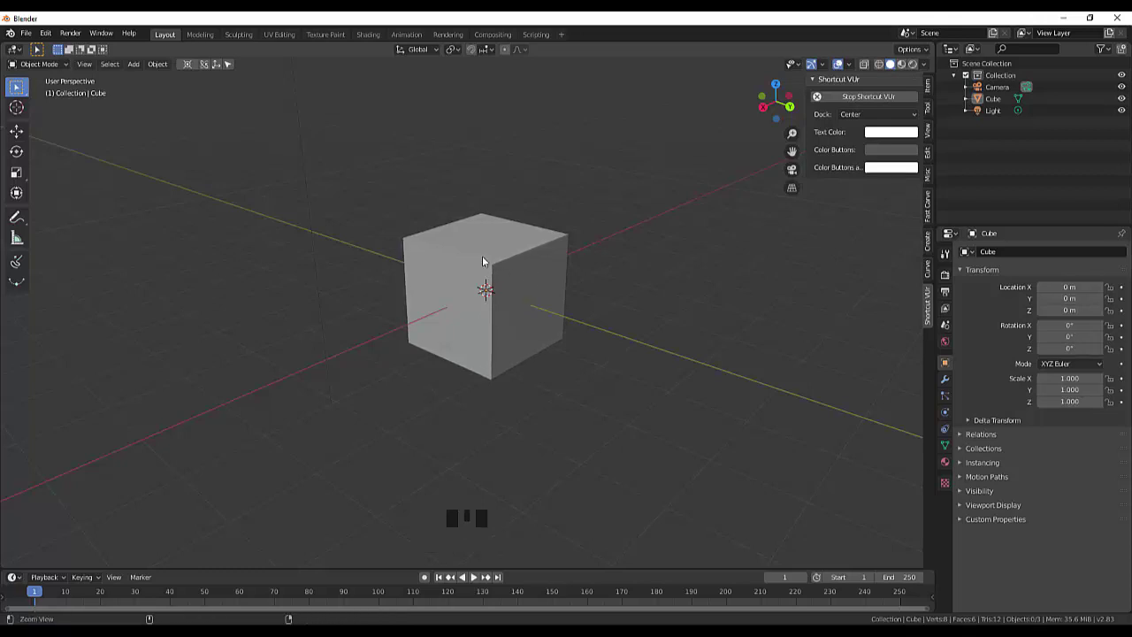
pyautogui.moveTo(512, 308); pyautogui.dragTo(483, 335)
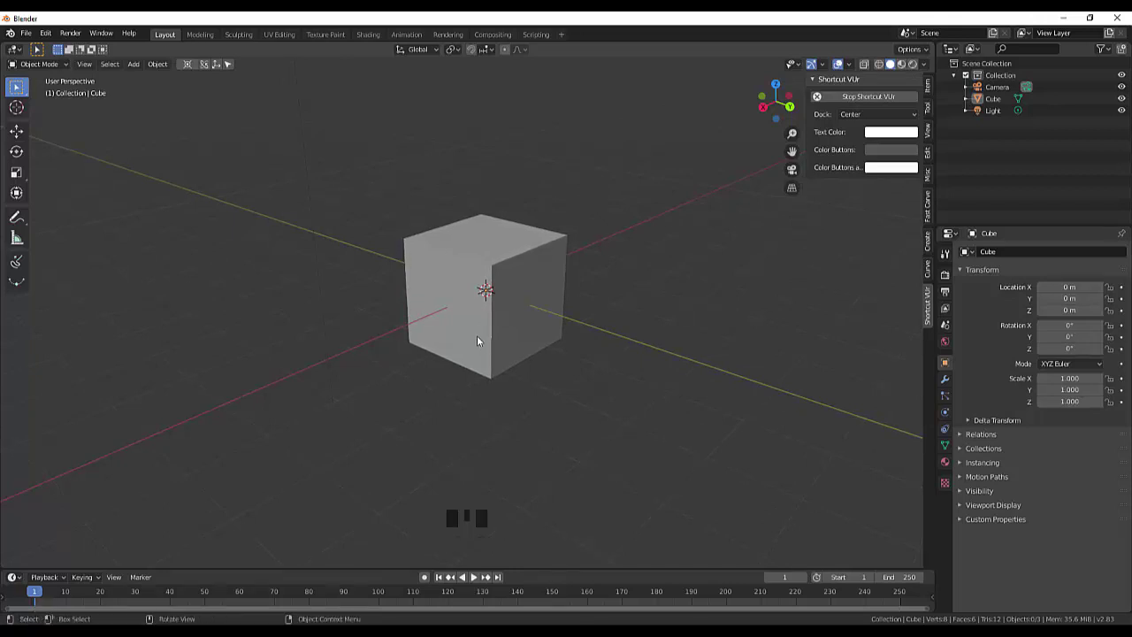
# - Orbit, pan and zoom to look down on the cube from a higher angle, shifted toward the left
pyautogui.moveTo(455, 324); pyautogui.dragTo(433, 306)
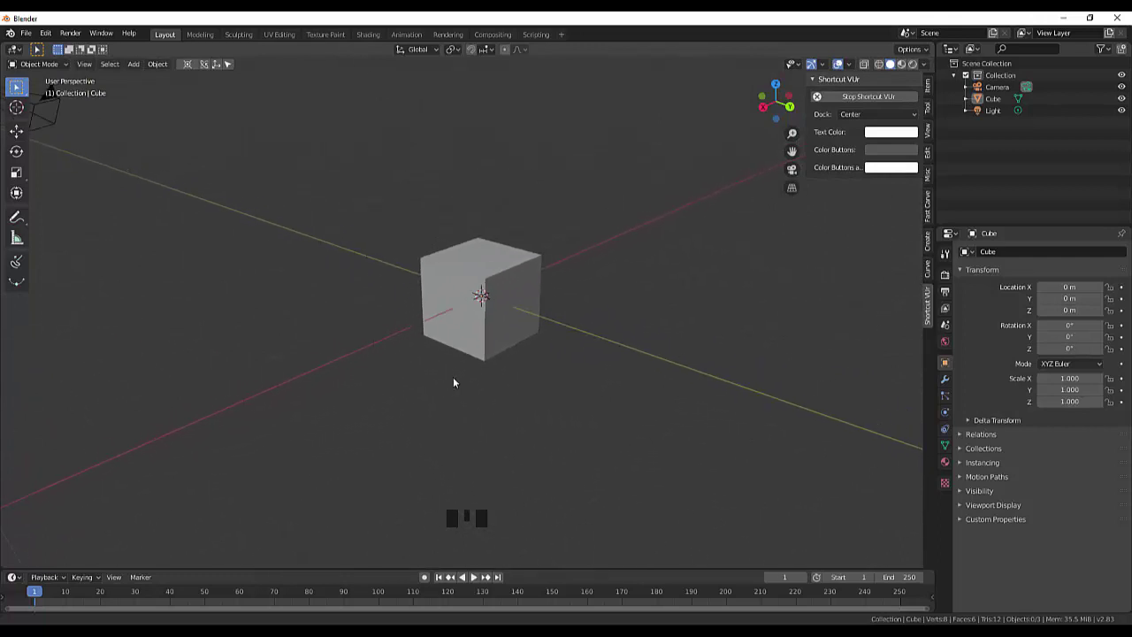
pyautogui.moveTo(451, 370); pyautogui.dragTo(477, 368)
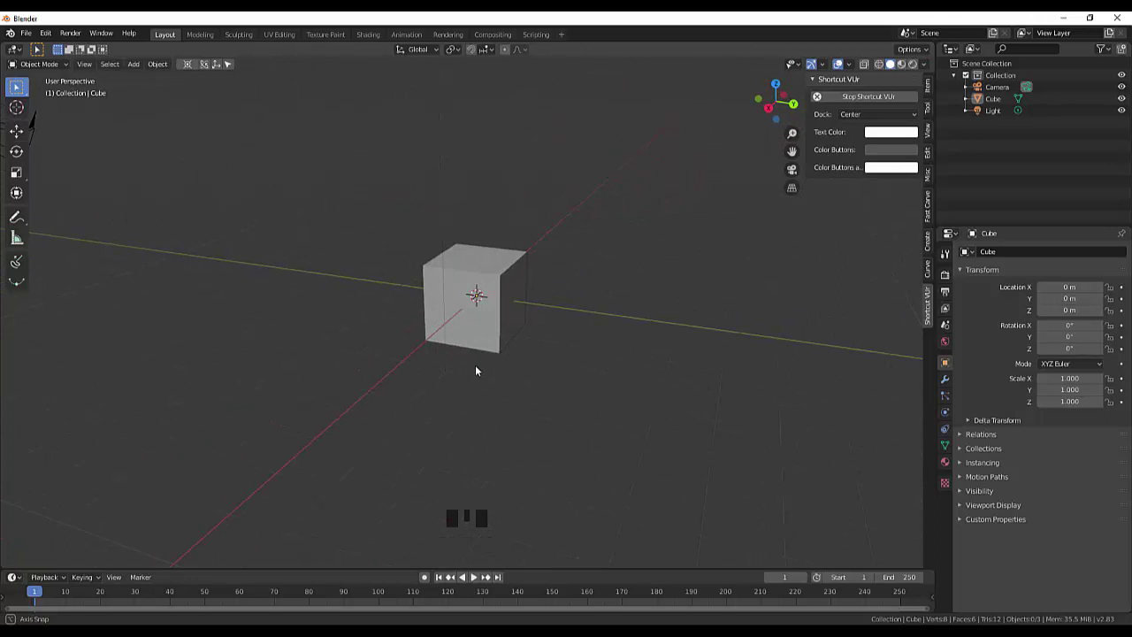
pyautogui.moveTo(458, 380); pyautogui.dragTo(571, 345)
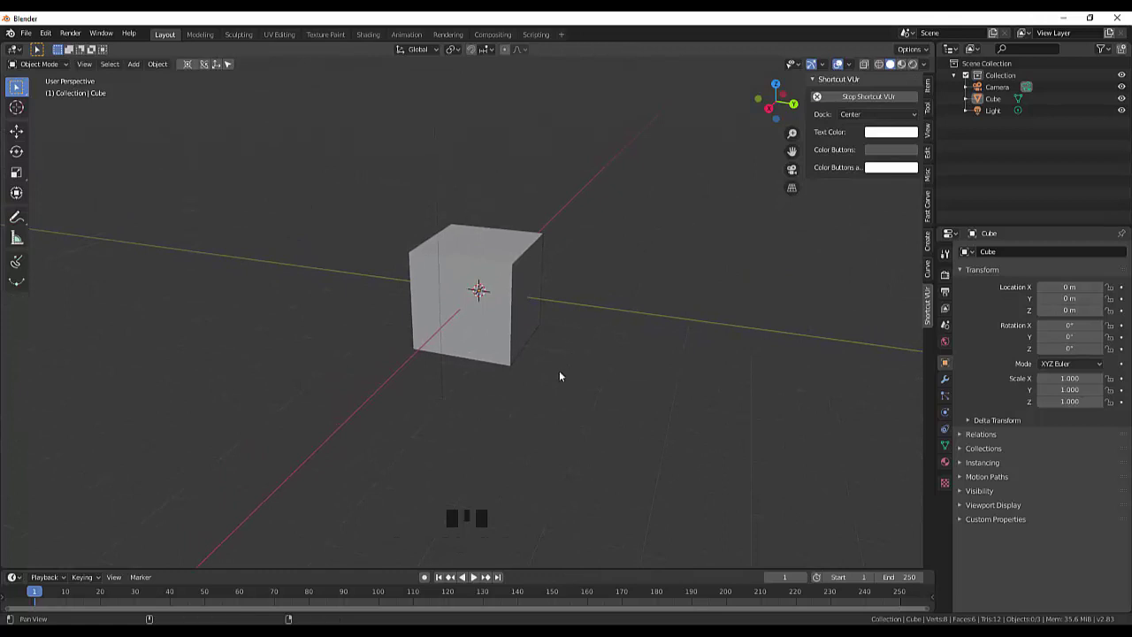
pyautogui.moveTo(538, 380); pyautogui.dragTo(593, 384)
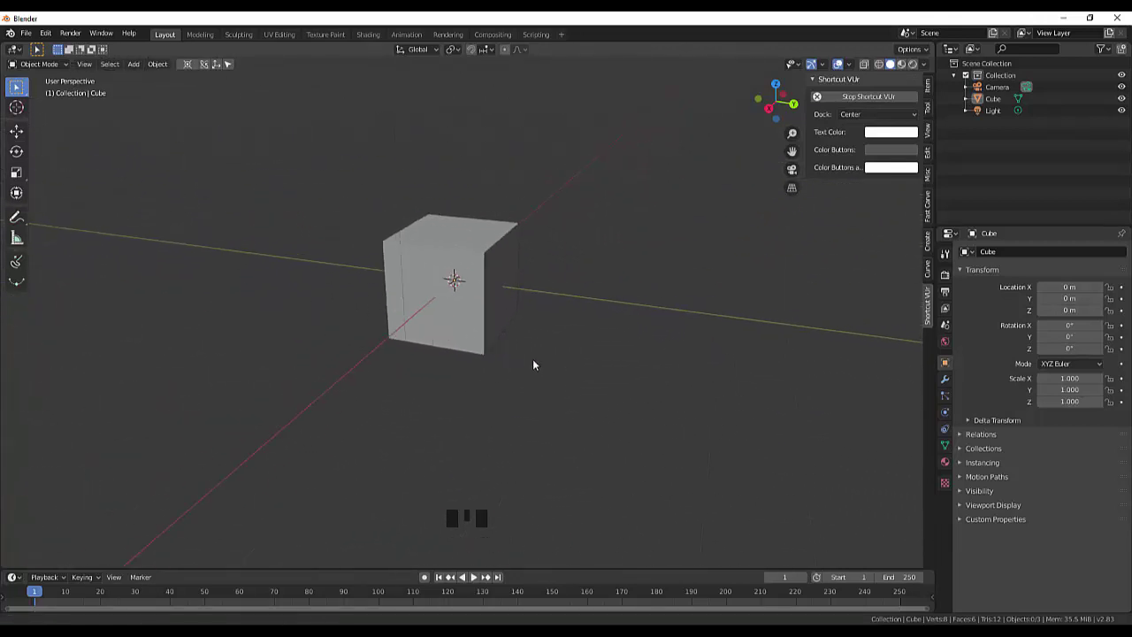
pyautogui.moveTo(555, 382); pyautogui.dragTo(678, 401)
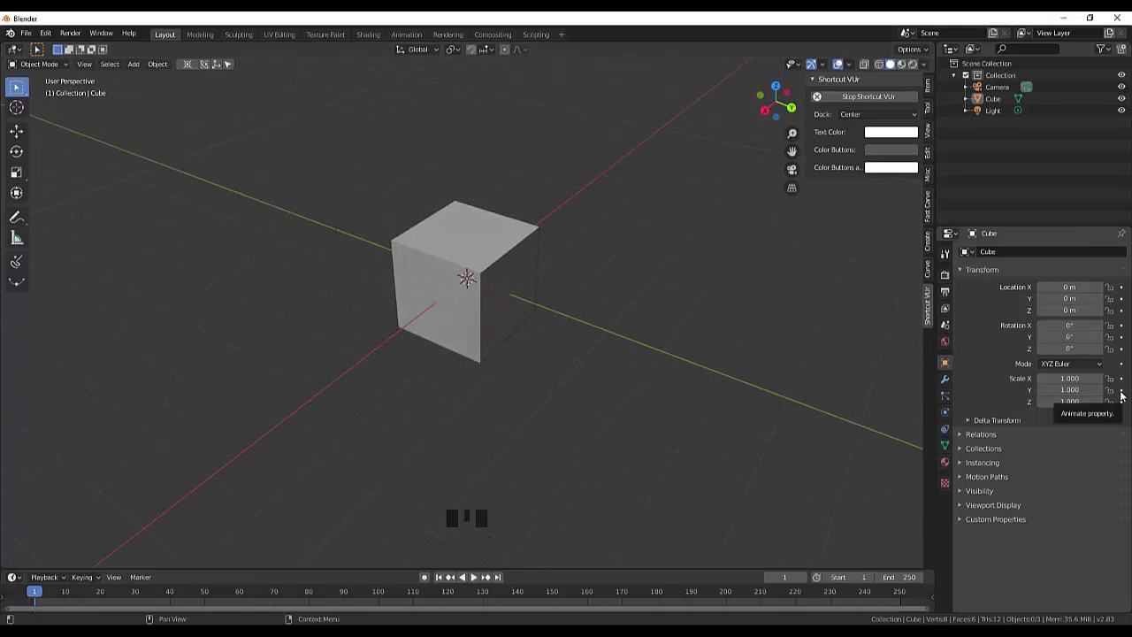
# - Zoom closer and orbit until the cube's front face is seen head-on and level
pyautogui.scroll(-3)
pyautogui.scroll(3)
pyautogui.moveTo(672, 353); pyautogui.dragTo(683, 356)
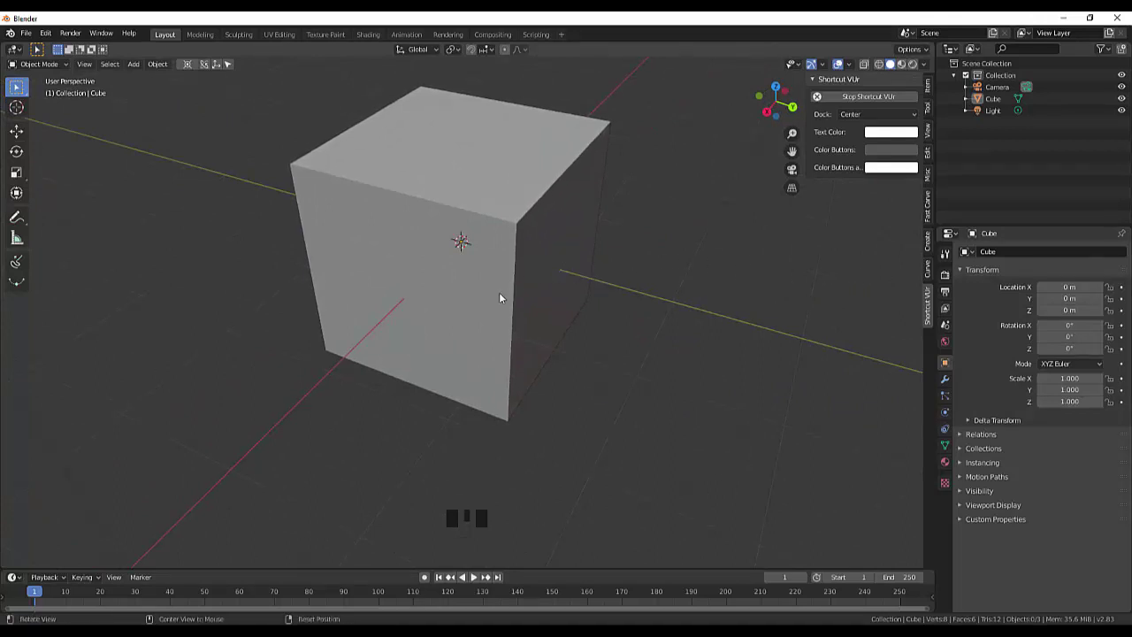
pyautogui.moveTo(506, 315); pyautogui.dragTo(501, 316)
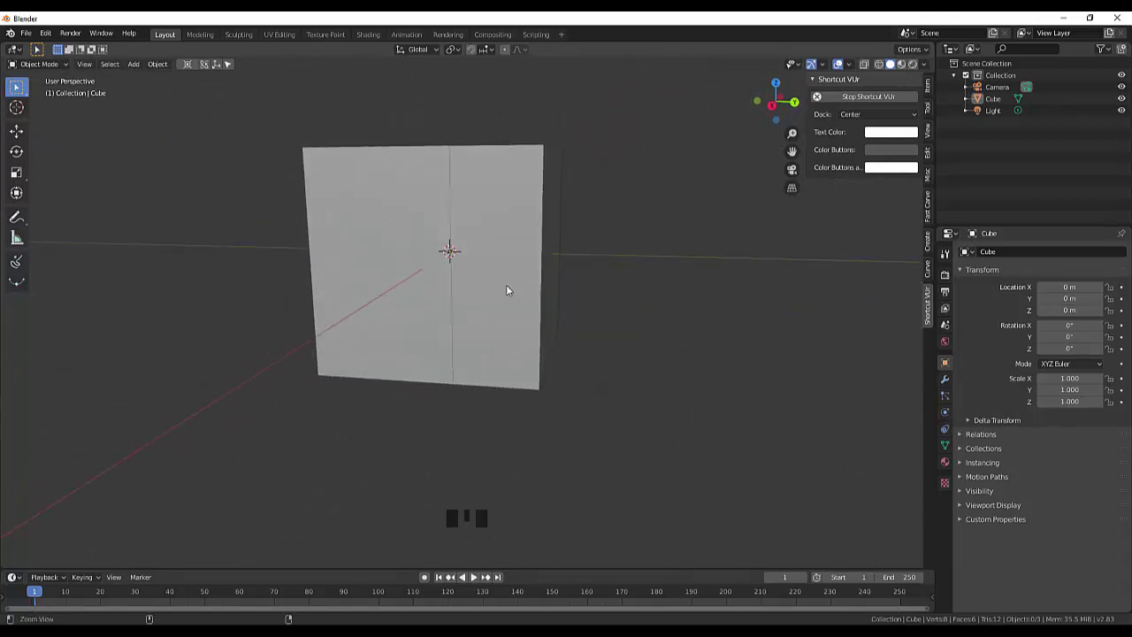
# - Pan to reframe the cube from a tilted angle, then reach for the File menu to quit
pyautogui.moveTo(456, 312); pyautogui.dragTo(549, 277)
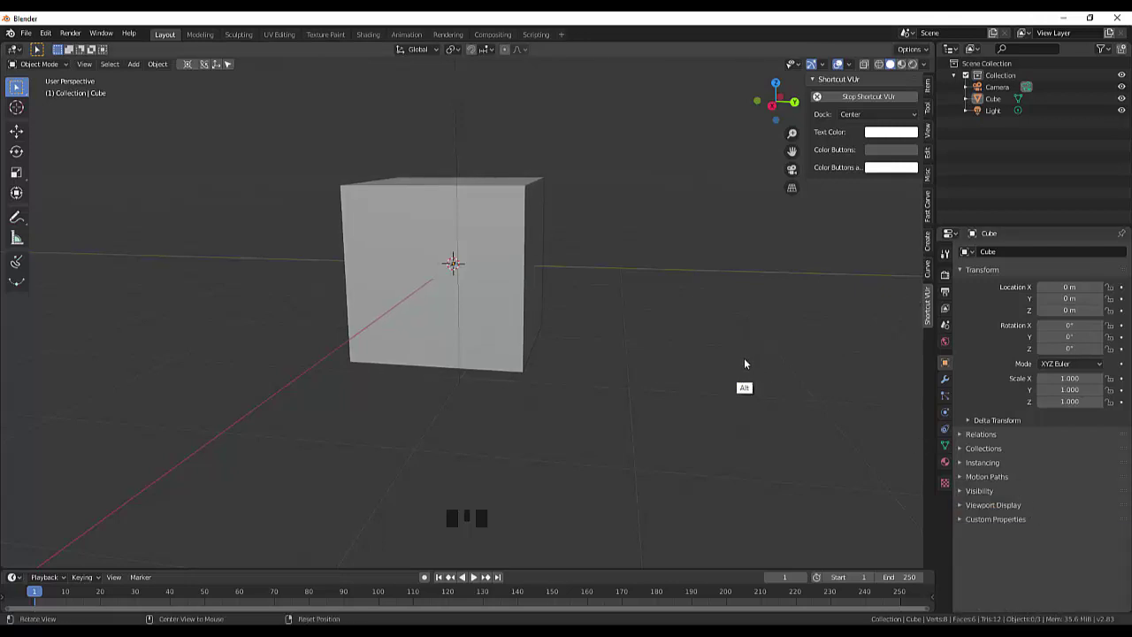
pyautogui.moveTo(465, 313); pyautogui.dragTo(425, 372)
pyautogui.moveTo(567, 304); pyautogui.dragTo(529, 344)
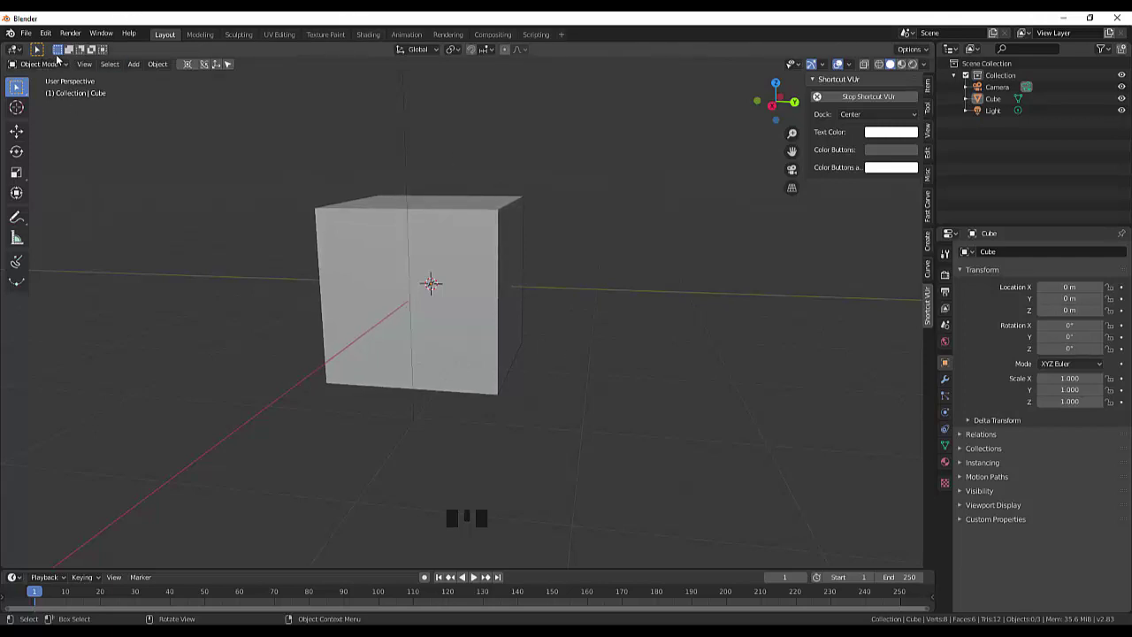
pyautogui.moveTo(29, 32); pyautogui.dragTo(27, 27)
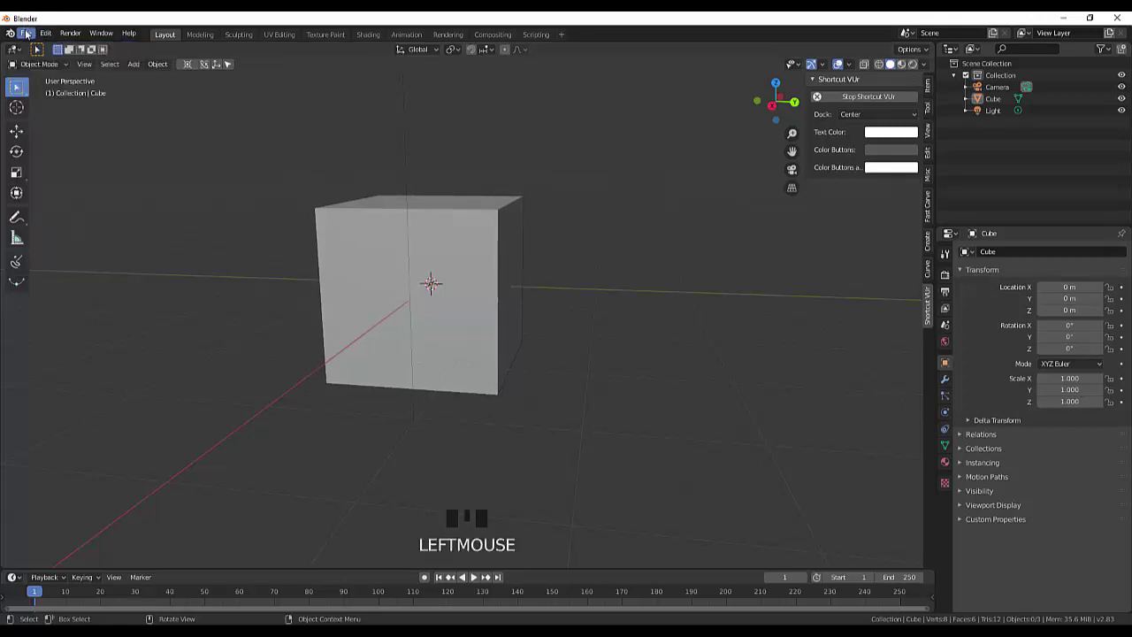